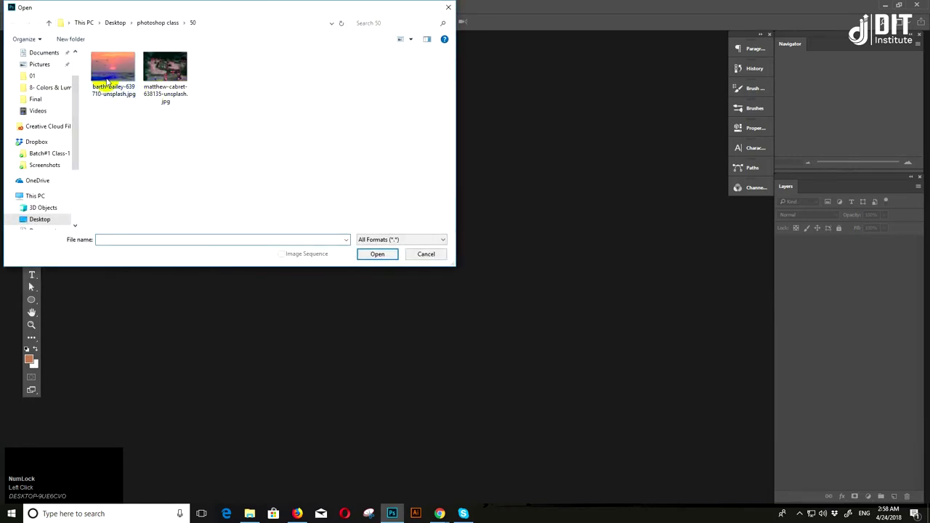
Open the sunset seascape JPG from the File menu
left_click(108, 78)
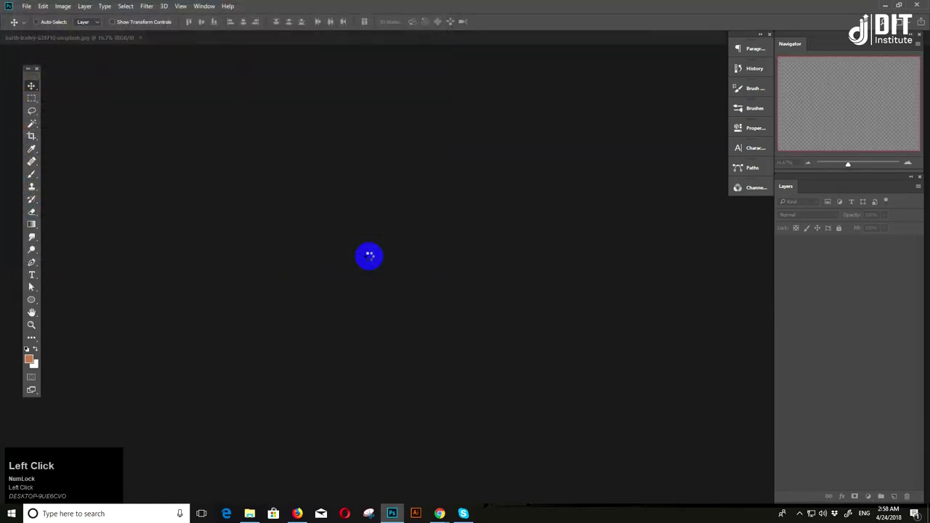
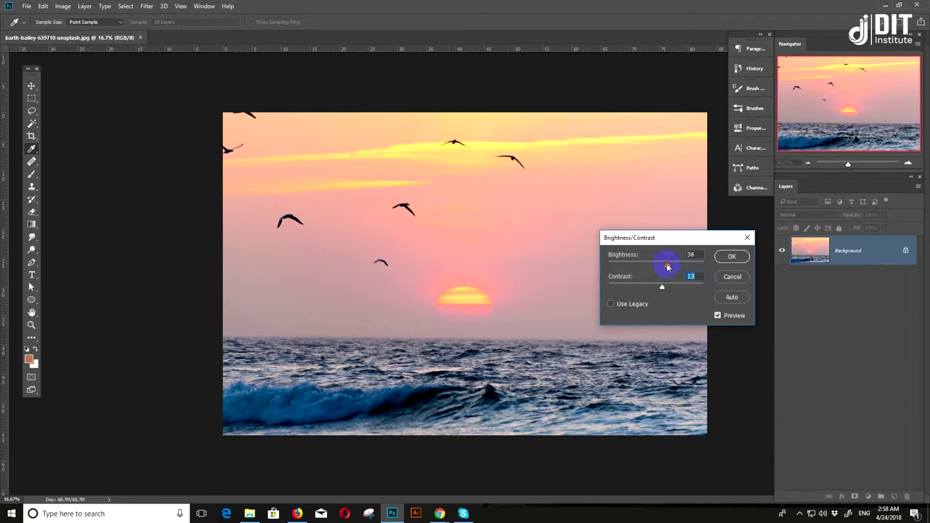
Lower Brightness to 33 and raise Contrast to 41 in the preview
left_click(665, 265)
left_click_drag(661, 289, 717, 315)
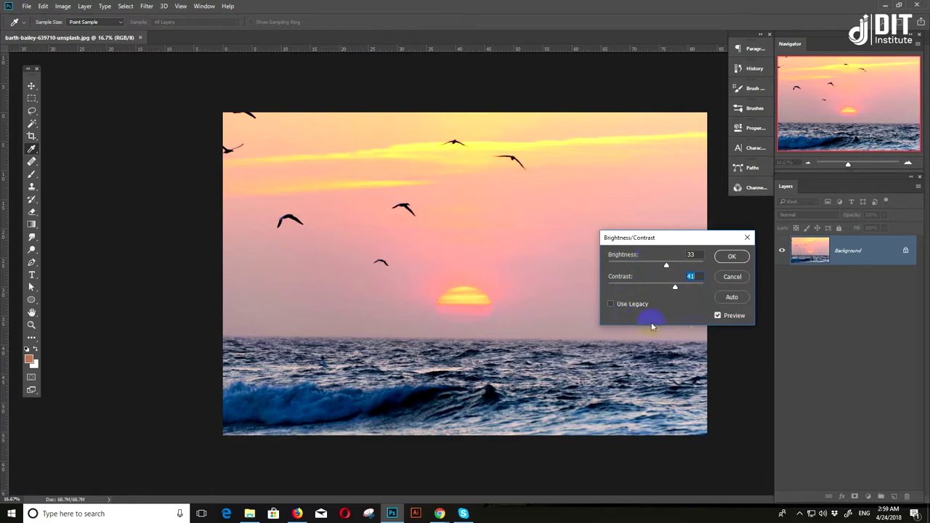
left_click(720, 315)
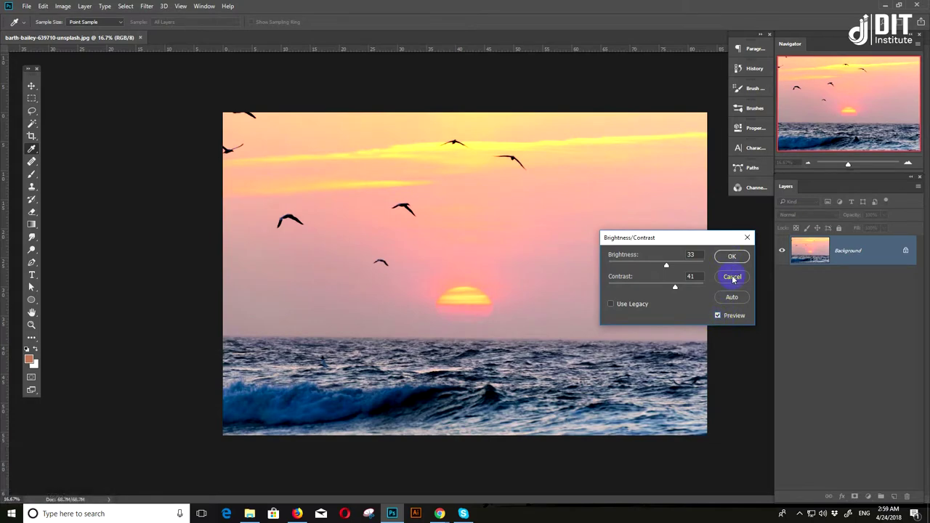
Cancel Brightness/Contrast and preview Levels with output shadows 17 and midtones 1.11
left_click(735, 278)
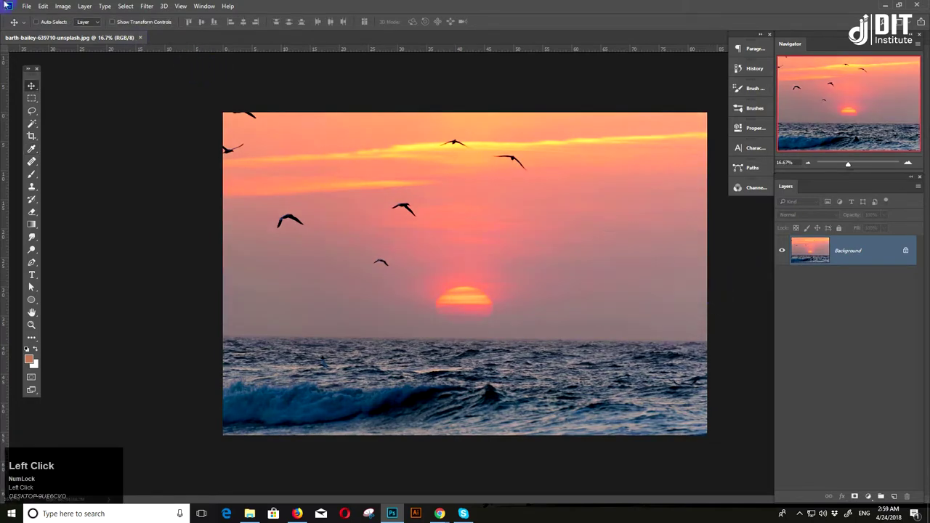
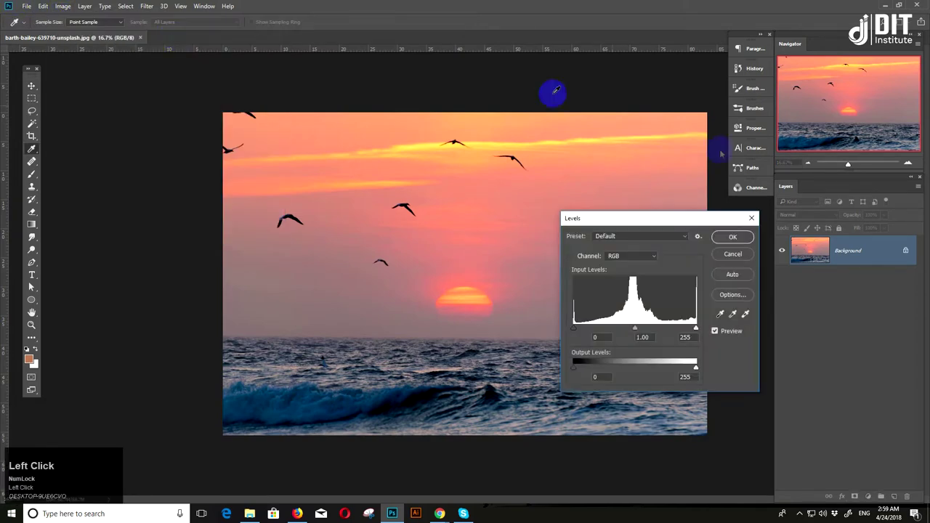
left_click_drag(651, 219, 665, 321)
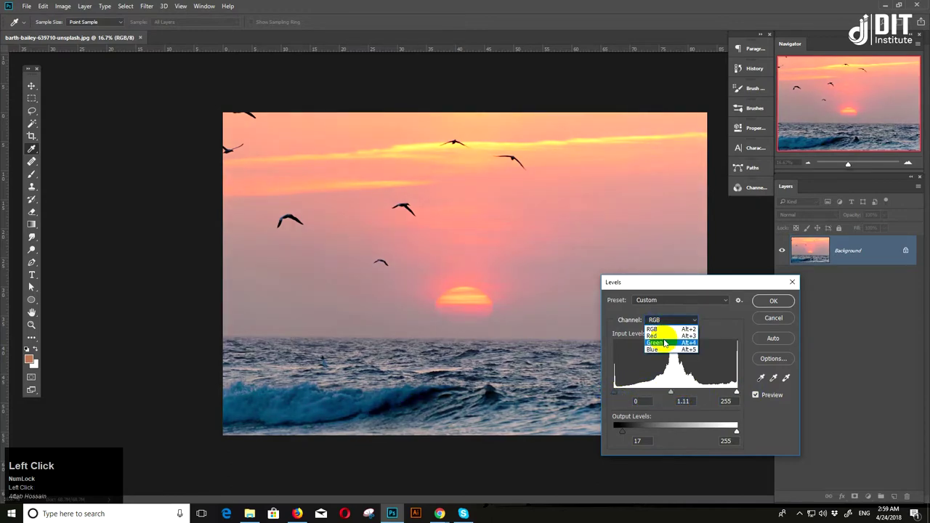
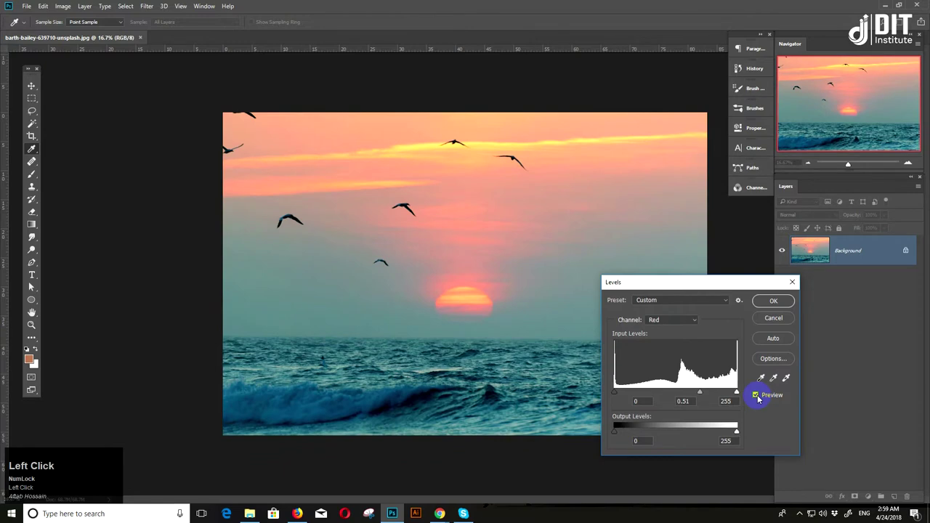
Darken the Red channel midtones to 0.51 for a teal tint, try Blue, then turn Preview off
left_click_drag(681, 318, 777, 346)
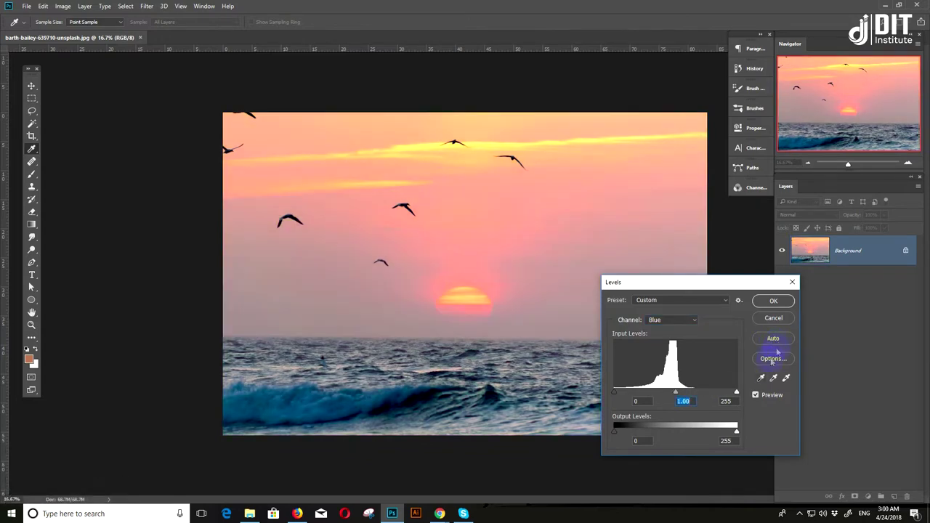
left_click_drag(768, 378, 760, 394)
left_click(759, 393)
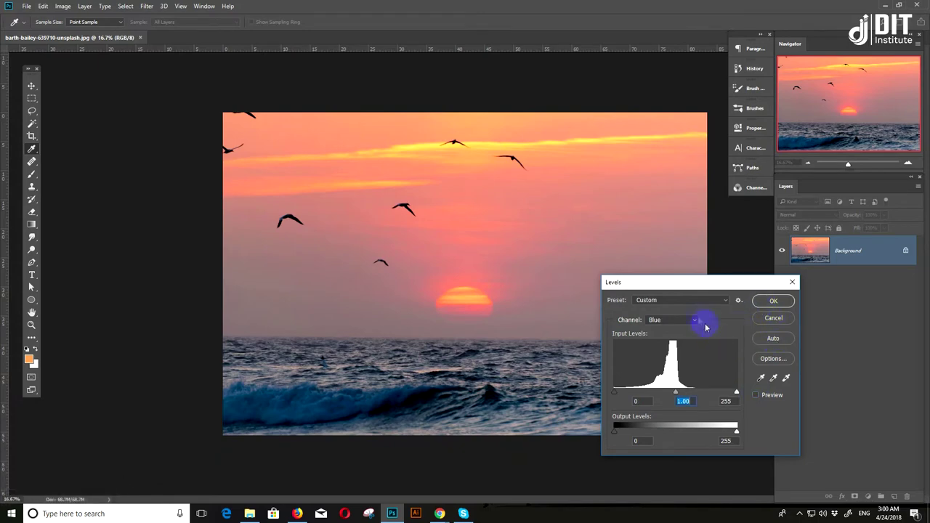
Bring up the Levels preset list with its Increase Contrast options
left_click(692, 306)
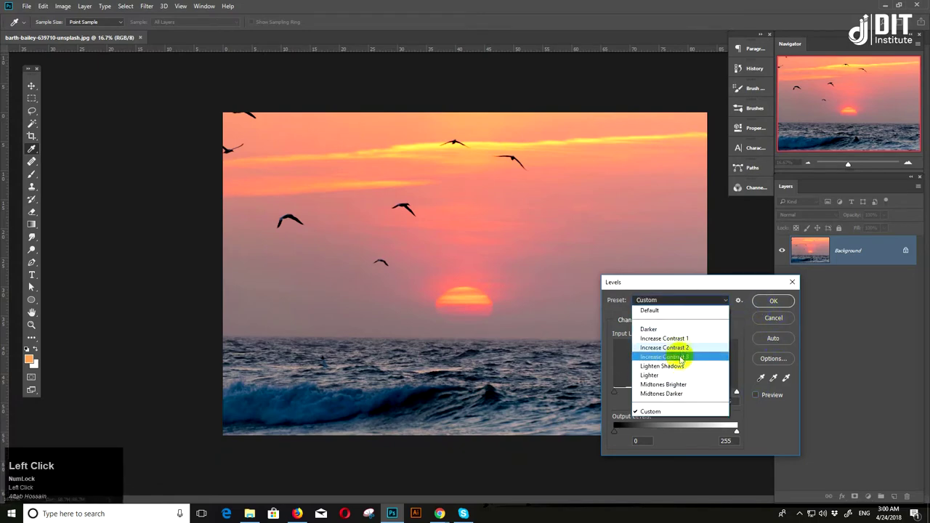
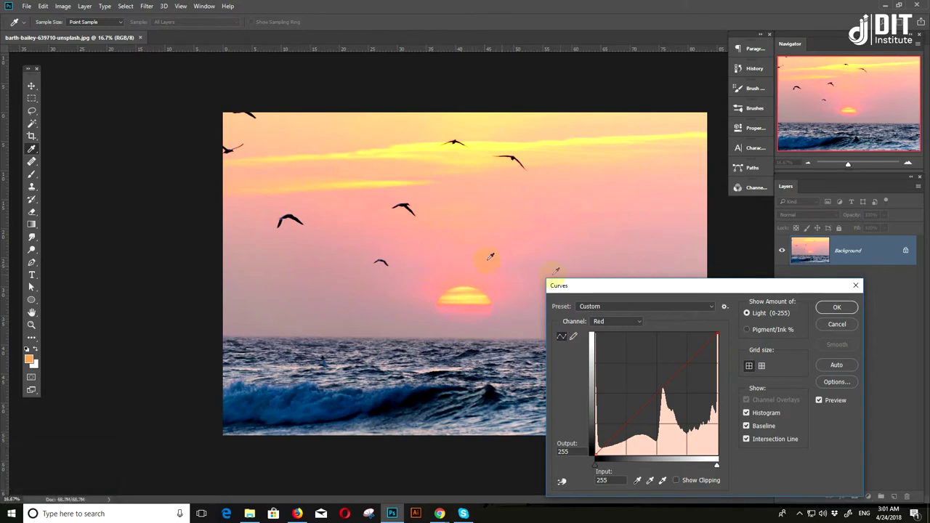
Commit the Curves adjustment on the seascape with OK
left_click(831, 306)
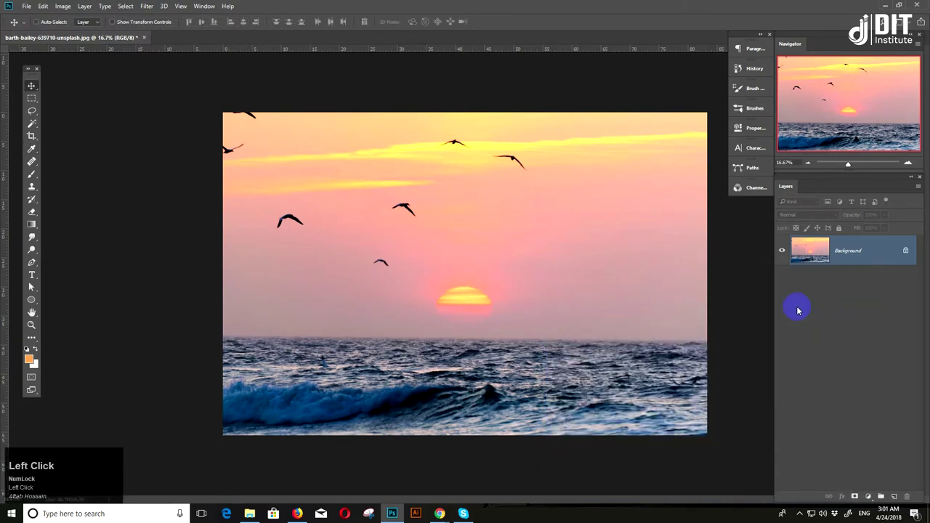
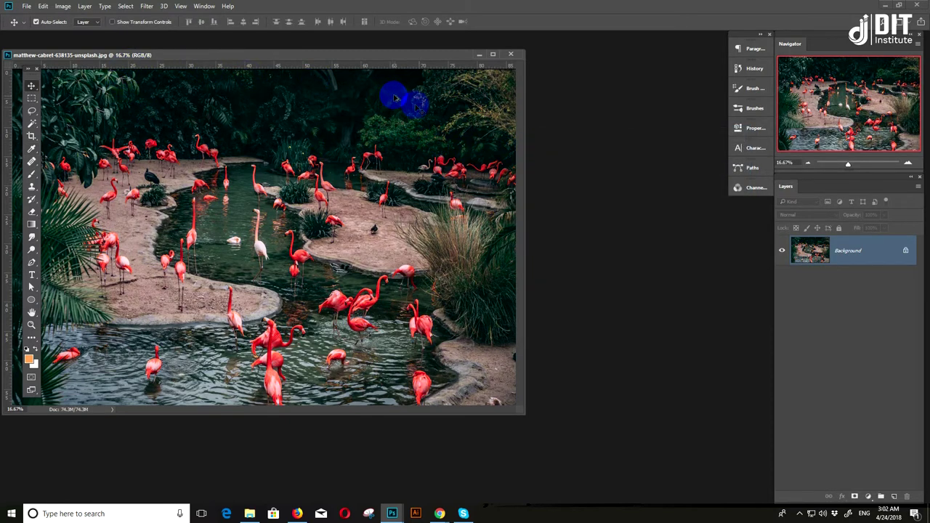
Discard the +92 Reds hue shift, leaving the flamingos their original pink
left_click_drag(747, 70, 89, 12)
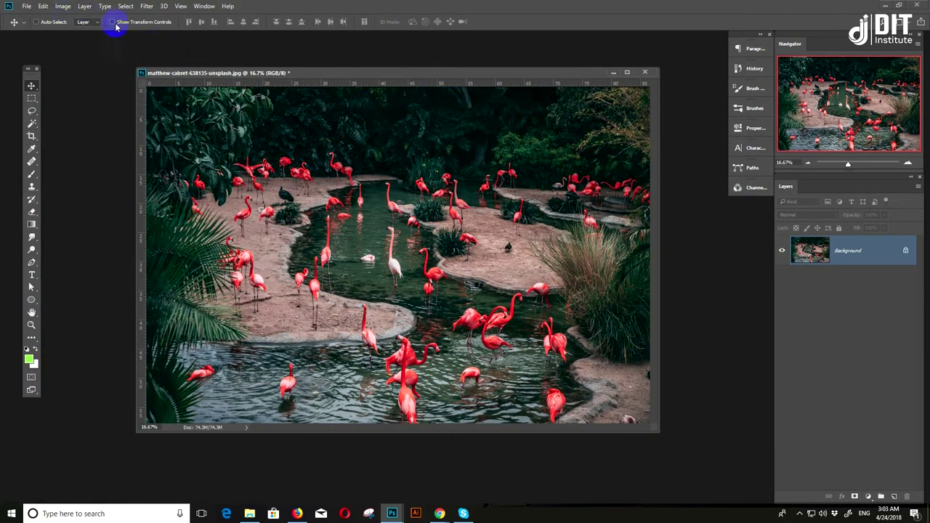
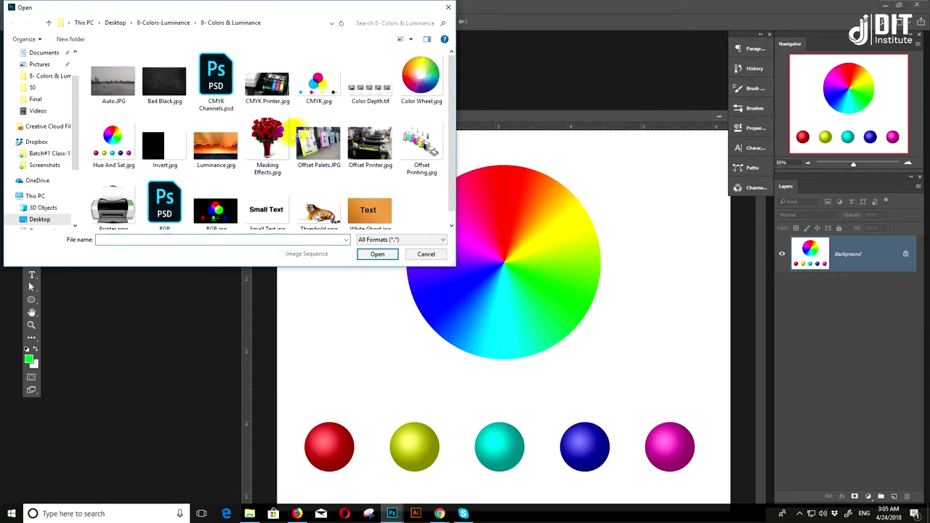
Scroll the Open dialog through the Colors & Luminance folder
scroll("down", 3)
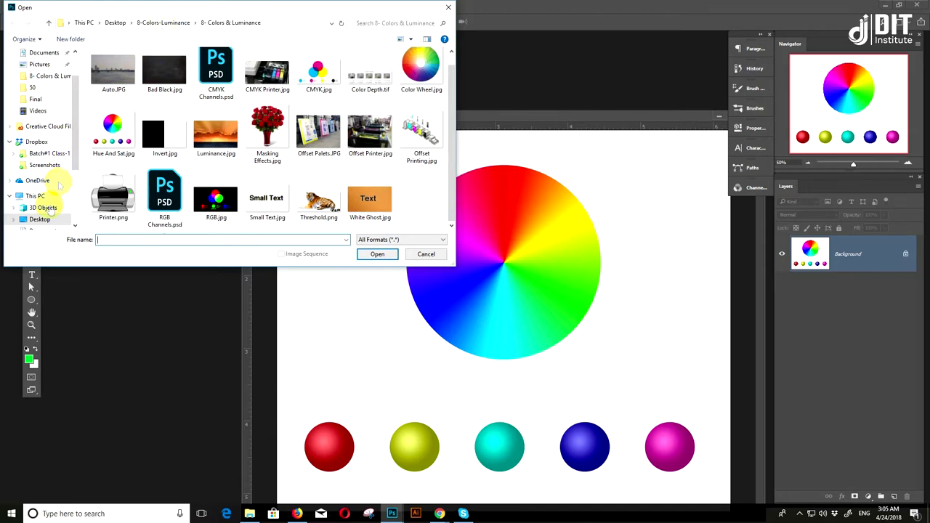
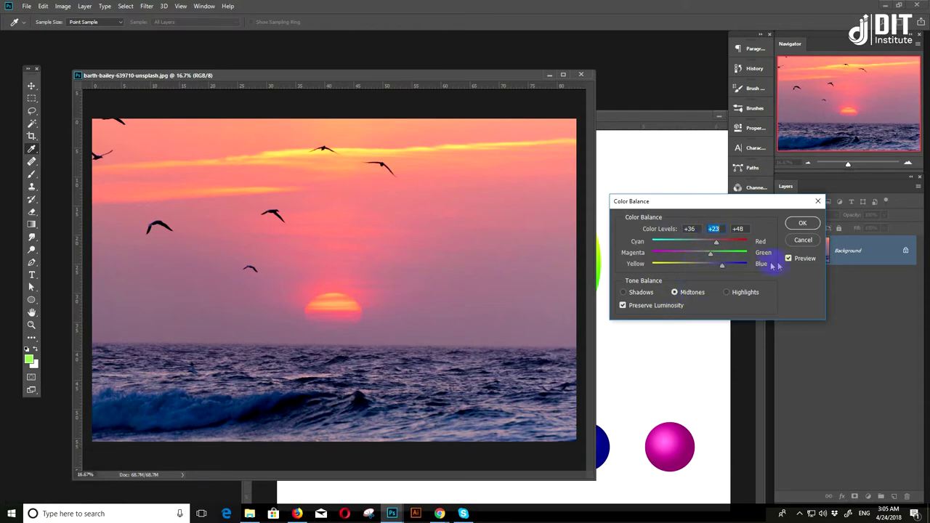
Switch Color Balance from the +36, +23, +48 midtones to the Shadows range
left_click(637, 292)
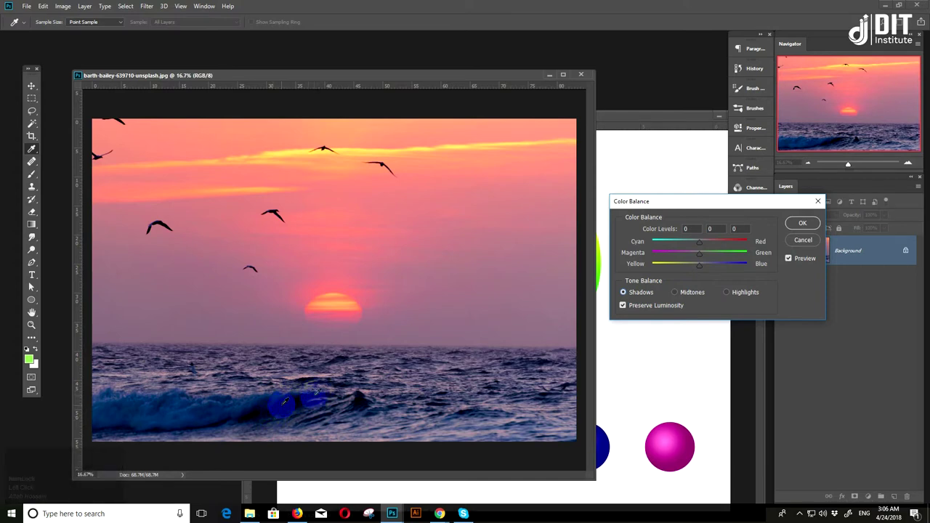
Push the shadows to -76 cyan and +50 green, then move on to Highlights
left_click_drag(706, 241, 685, 296)
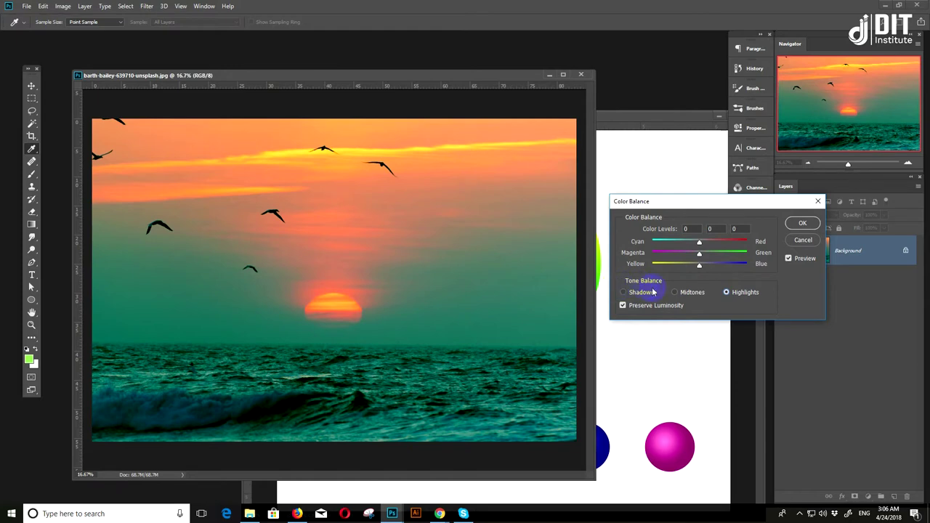
left_click(628, 292)
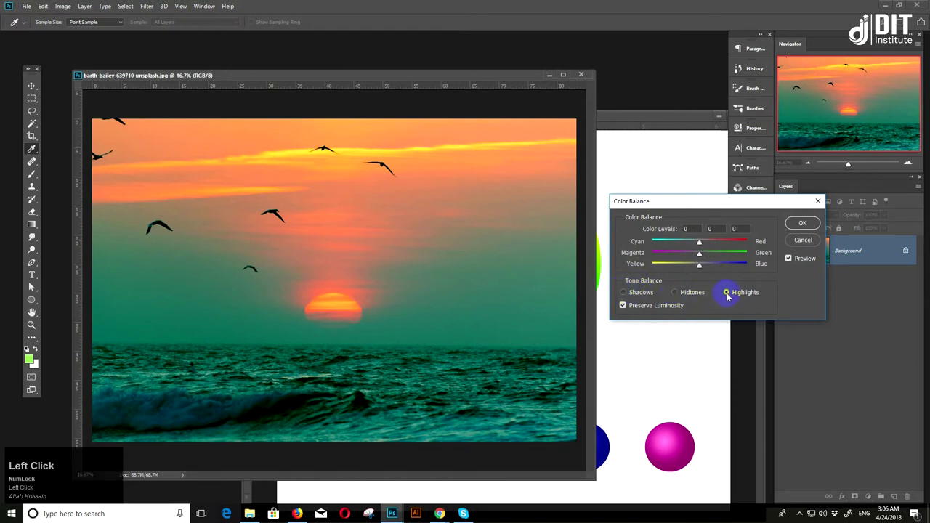
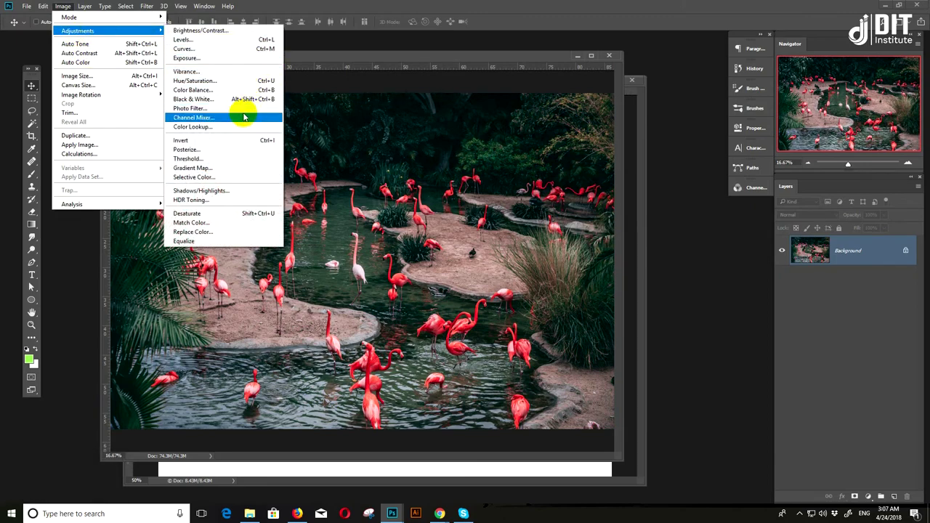
Start a Channel Mixer adjustment on the flamingo photo from Image > Adjustments
left_click(245, 113)
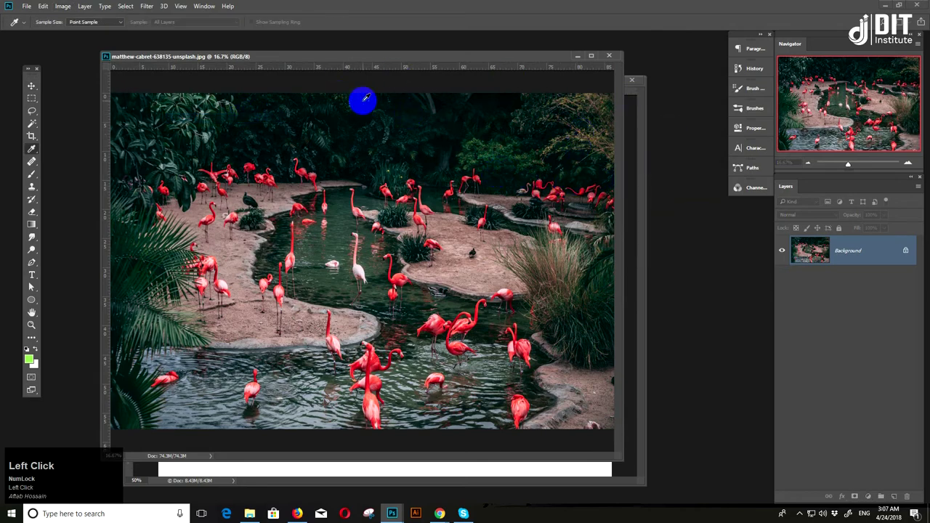
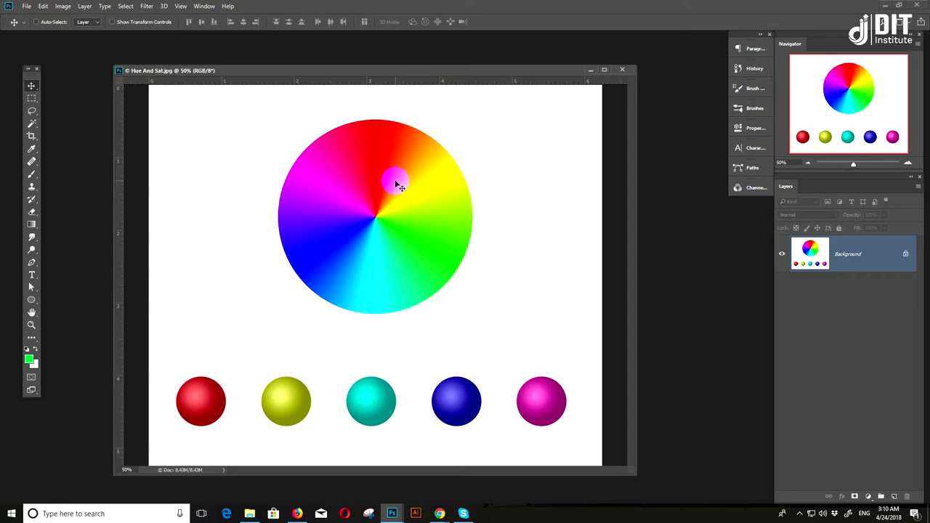
Invert all colours of the colour wheel image with Ctrl+I
key("ctrl+Num_Lock")
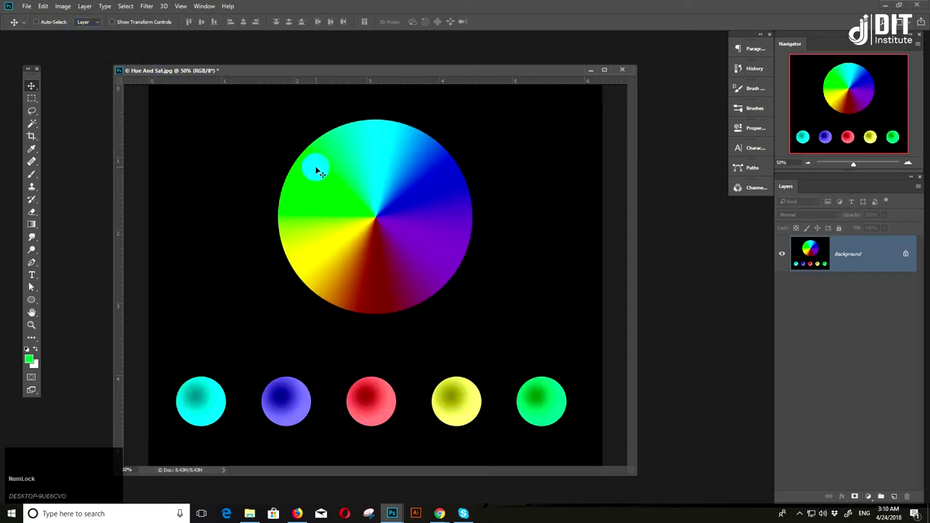
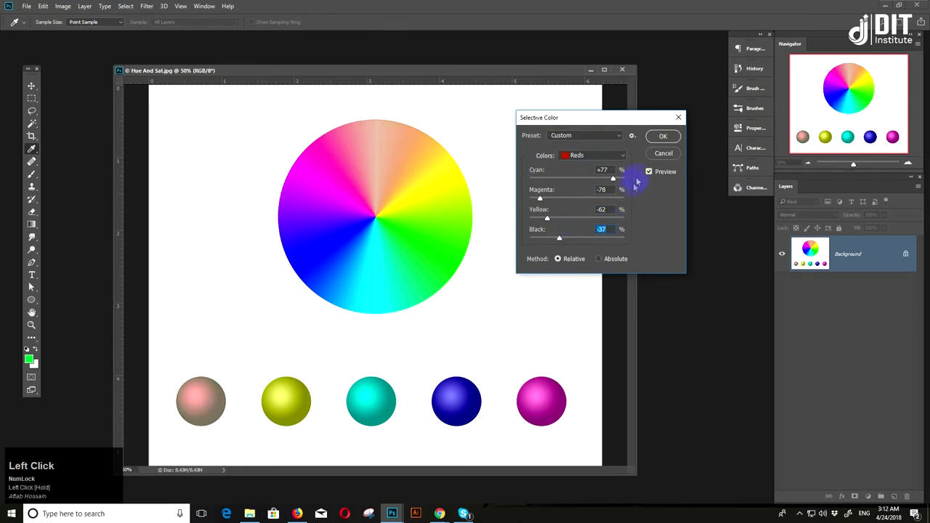
left_click(663, 150)
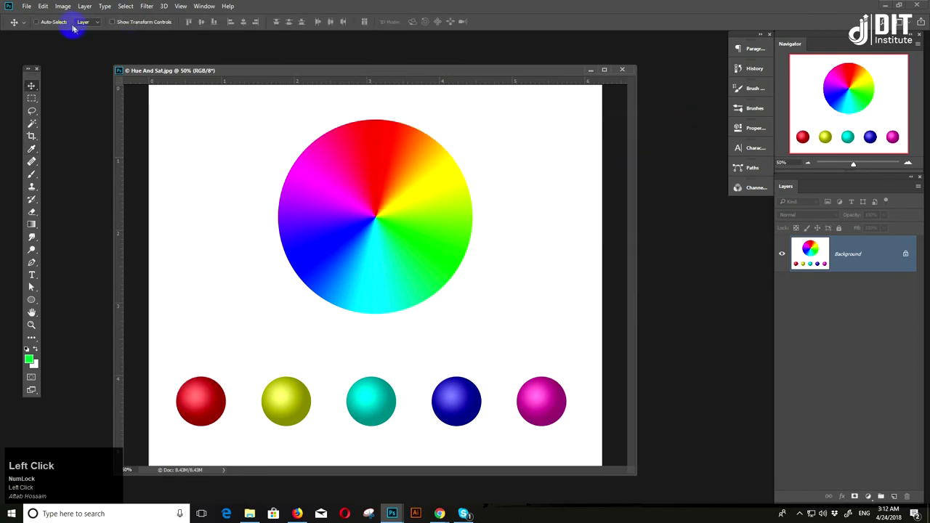
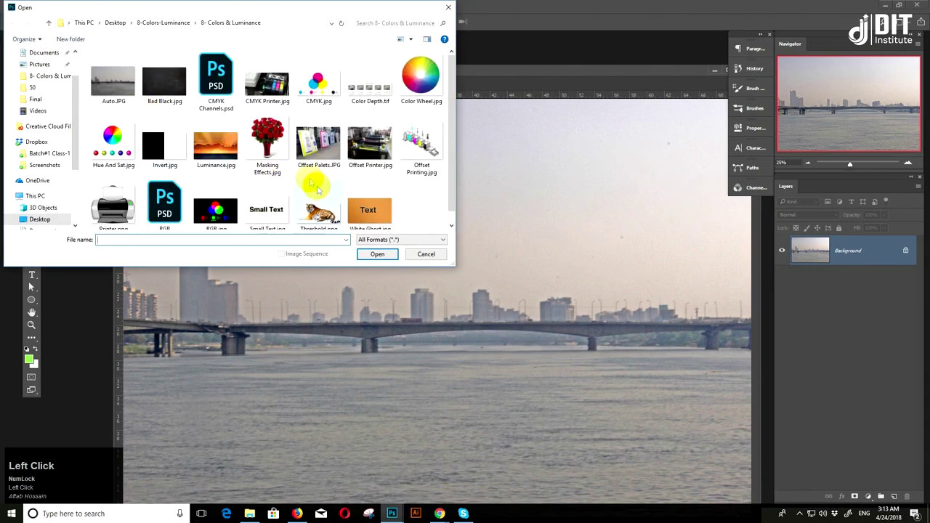
Scroll through the Open dialog's Colors & Luminance folder listing
scroll("down", 3)
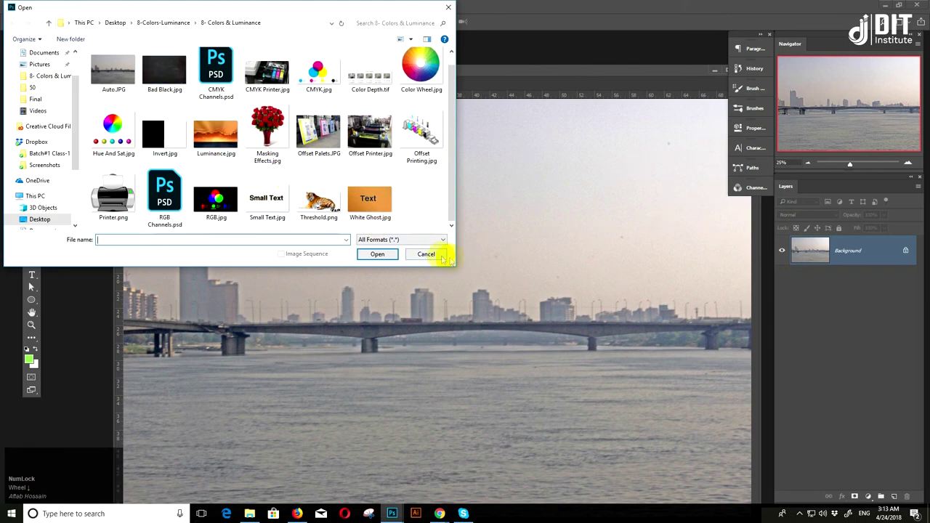
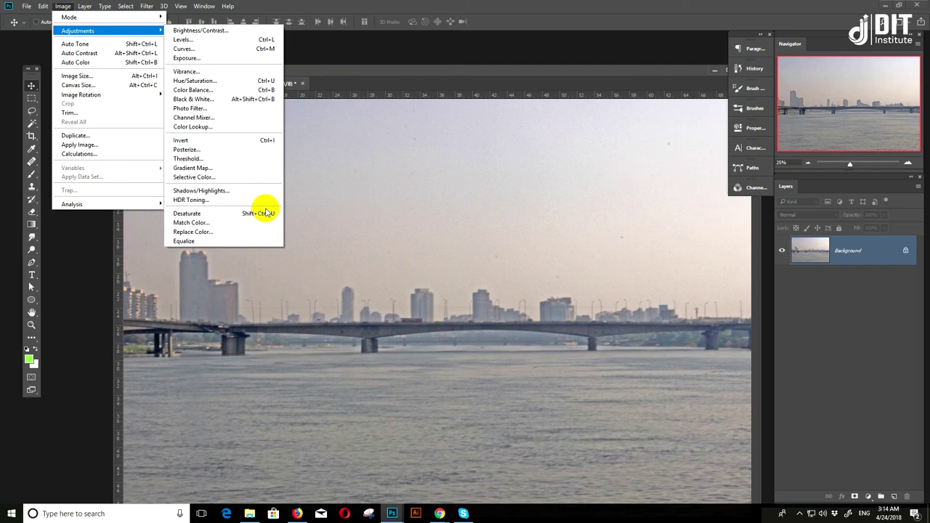
Drag the Auto.JPG skyline document window further left into a floating window
left_click_drag(494, 197, 649, 76)
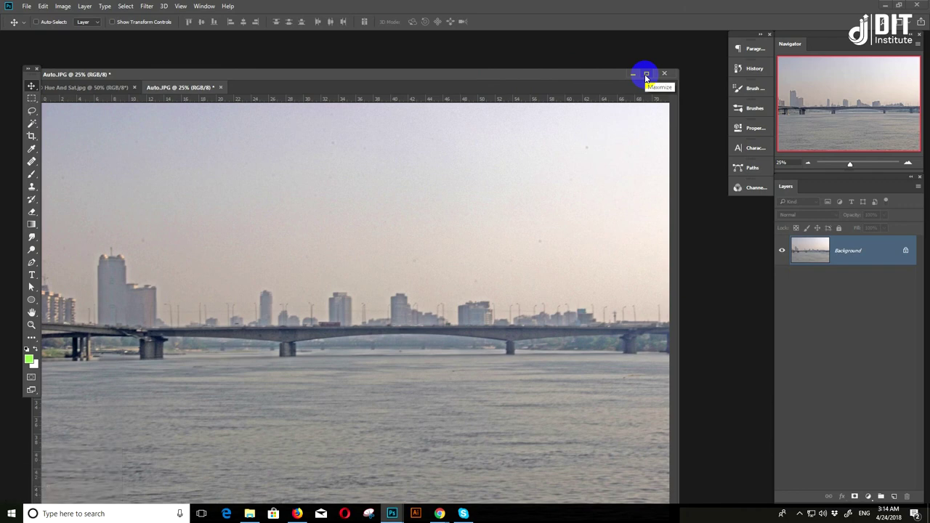